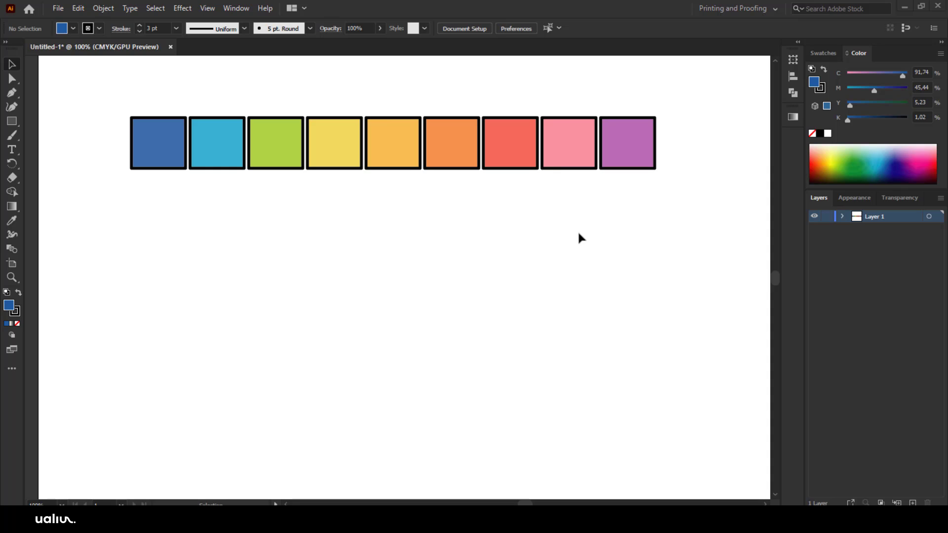
- Reveal the hidden shape tools under the Rectangle Tool to reach the Polygon Tool
{"action": "right_click", "coordinate": [20, 123]}
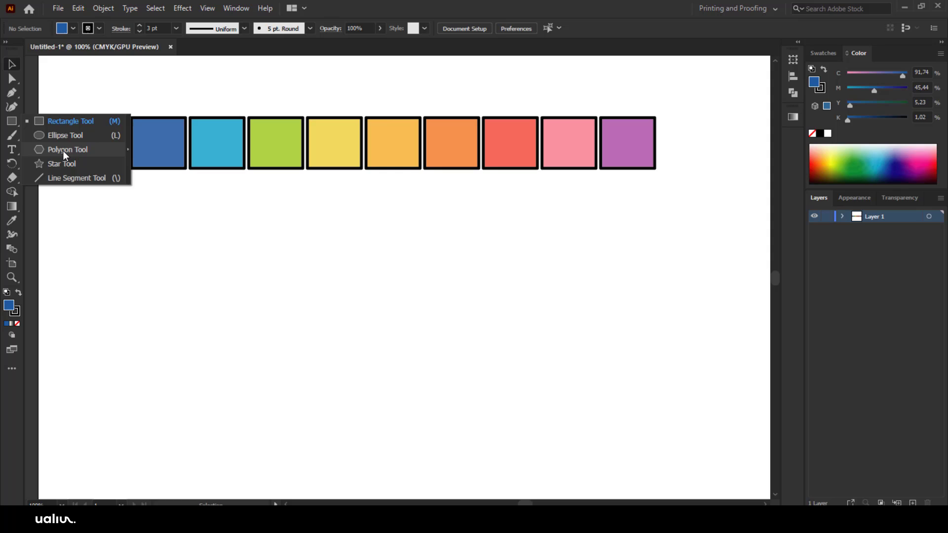